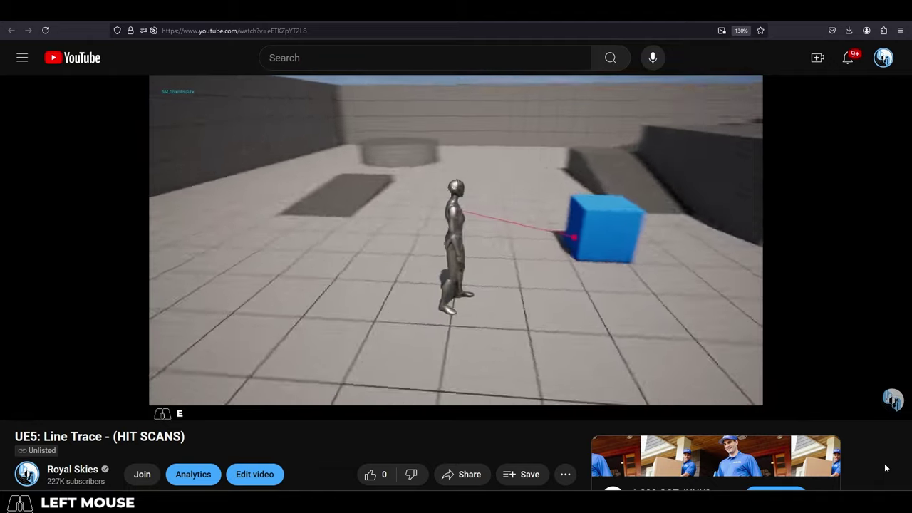
Step: Leave the YouTube tutorial and return focus to the Unreal editor window
{"action": "key", "text": "w"}
{"action": "left_click", "coordinate": [191, 306]}
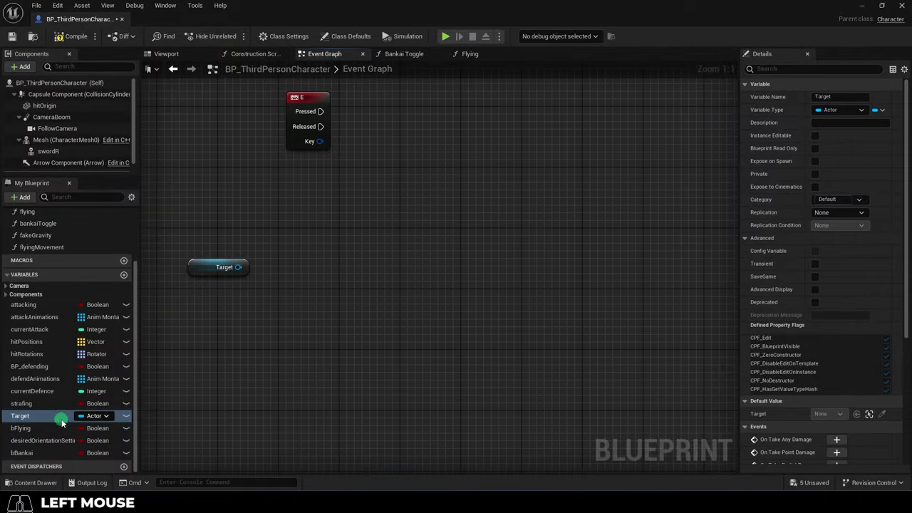
{"action": "left_click", "coordinate": [206, 267]}
{"action": "key", "text": "i"}
{"action": "key", "text": "d"}
{"action": "key", "text": "a"}
{"action": "key", "text": "w"}
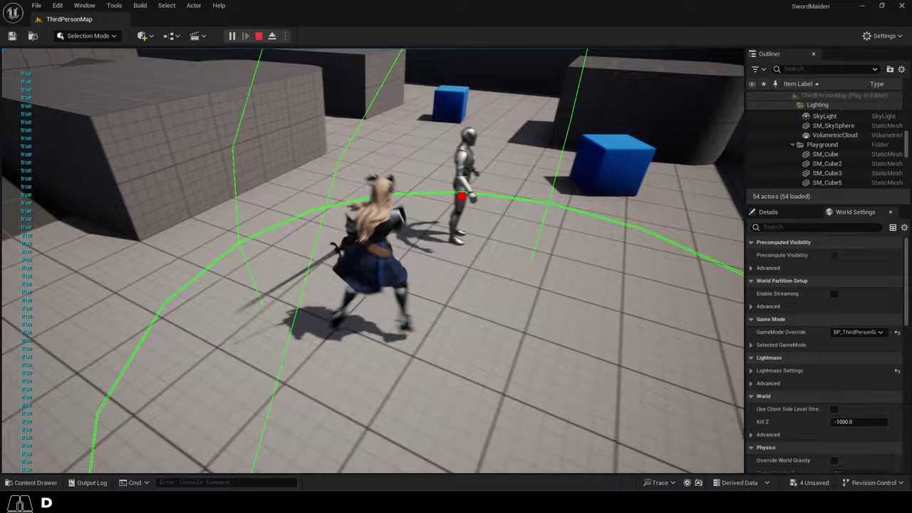
{"action": "key", "text": "s"}
{"action": "key", "text": "space"}
{"action": "key", "text": "a"}
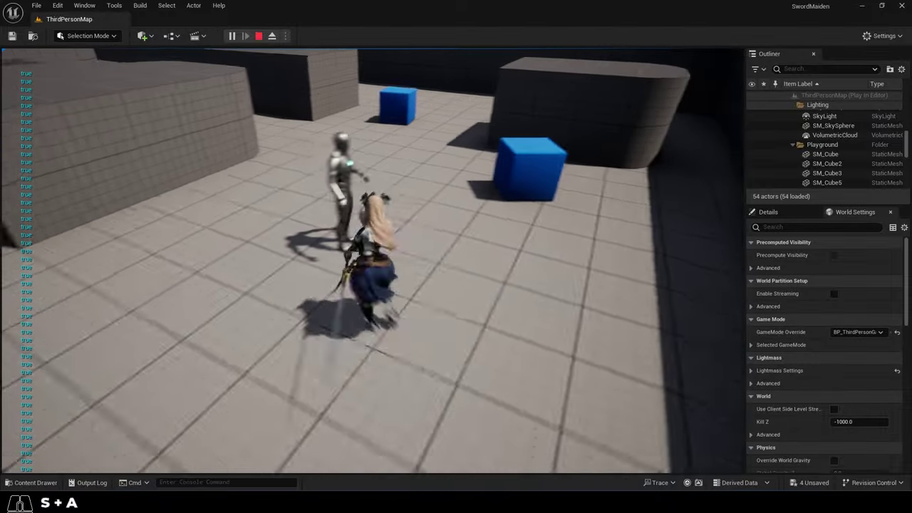
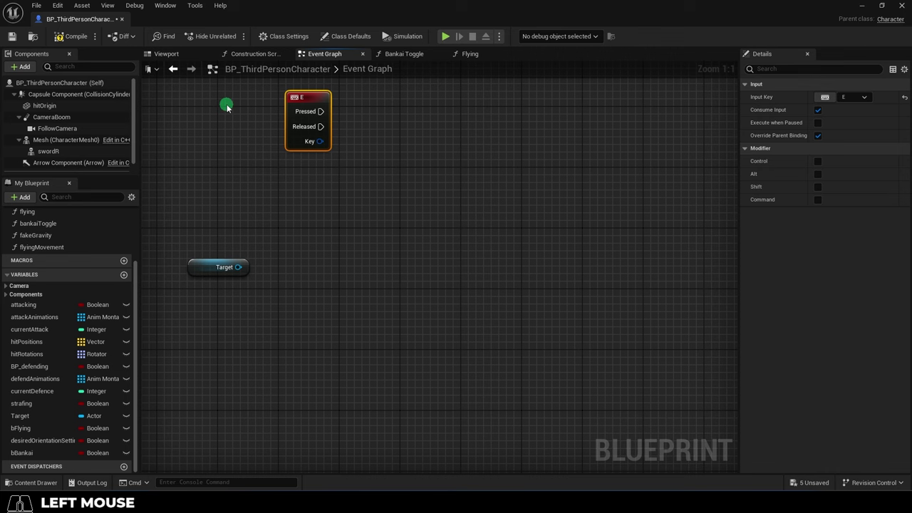
Step: Restore the E-key Sphere Trace, Branch and Set Target nodes and start Play In Editor
{"action": "left_click", "coordinate": [228, 103]}
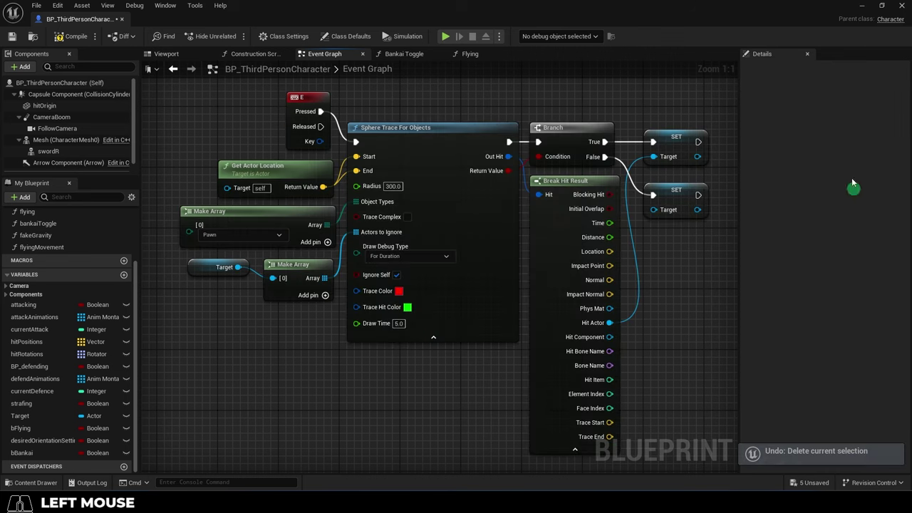
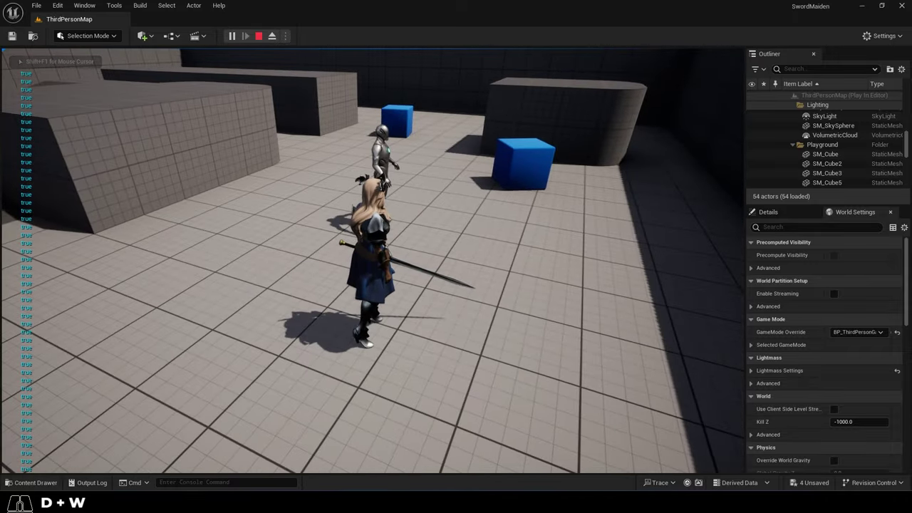
Step: Fire the sphere trace in play so its debug sphere sweeps around the character
{"action": "key", "text": "w"}
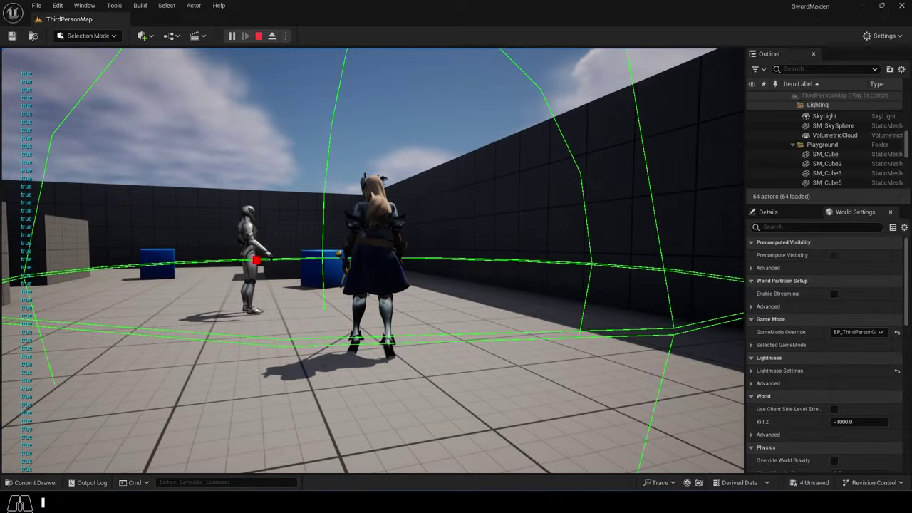